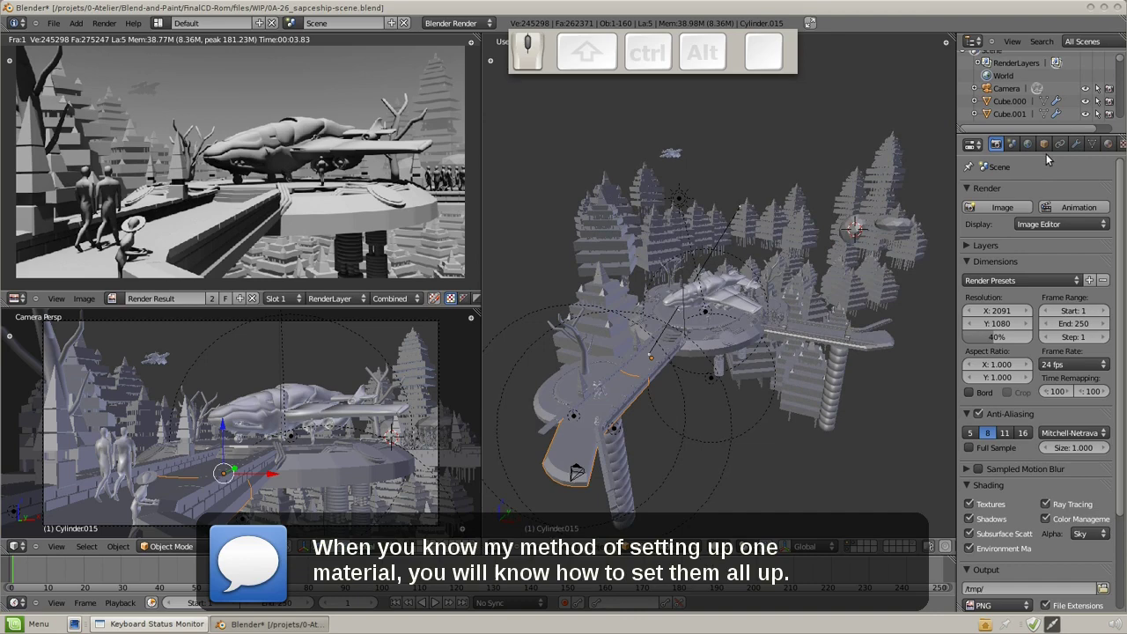
Step: Show the material settings for the selected Cylinder.015
click(1113, 154)
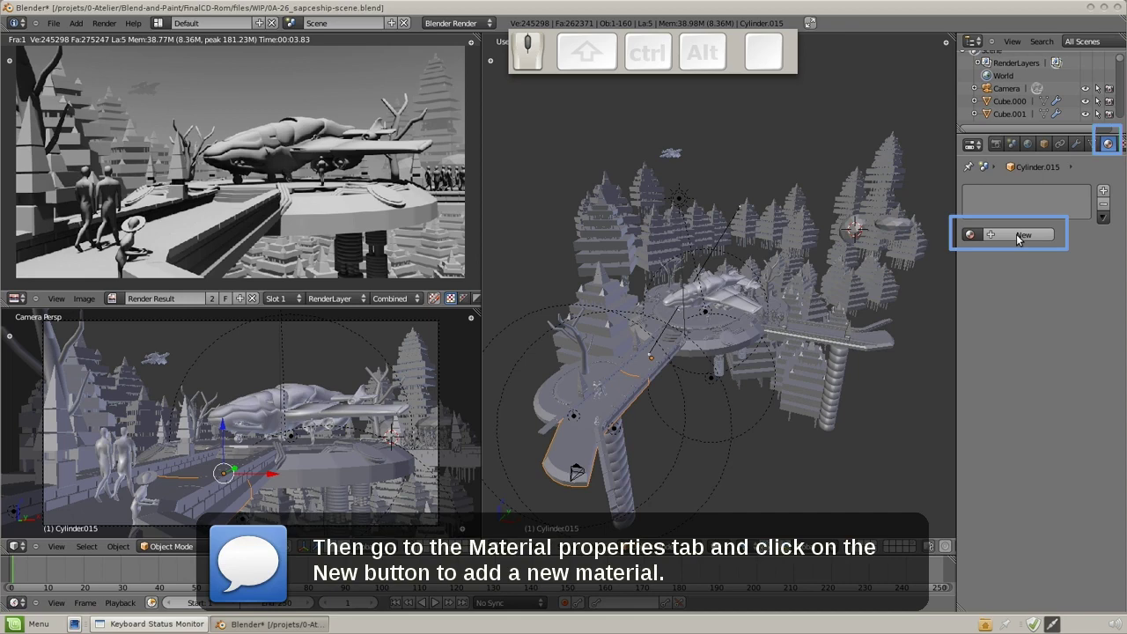
Step: Create a new material named 'ground' and set its specular intensity to 0
click(1022, 241)
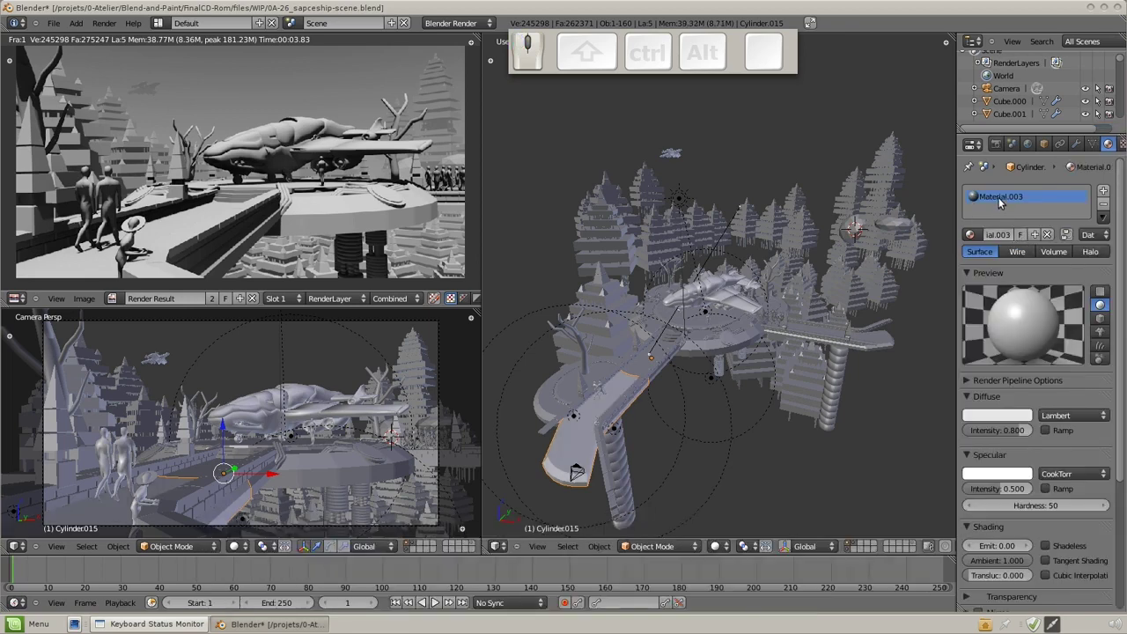
click(1008, 232)
key(BackSpace)
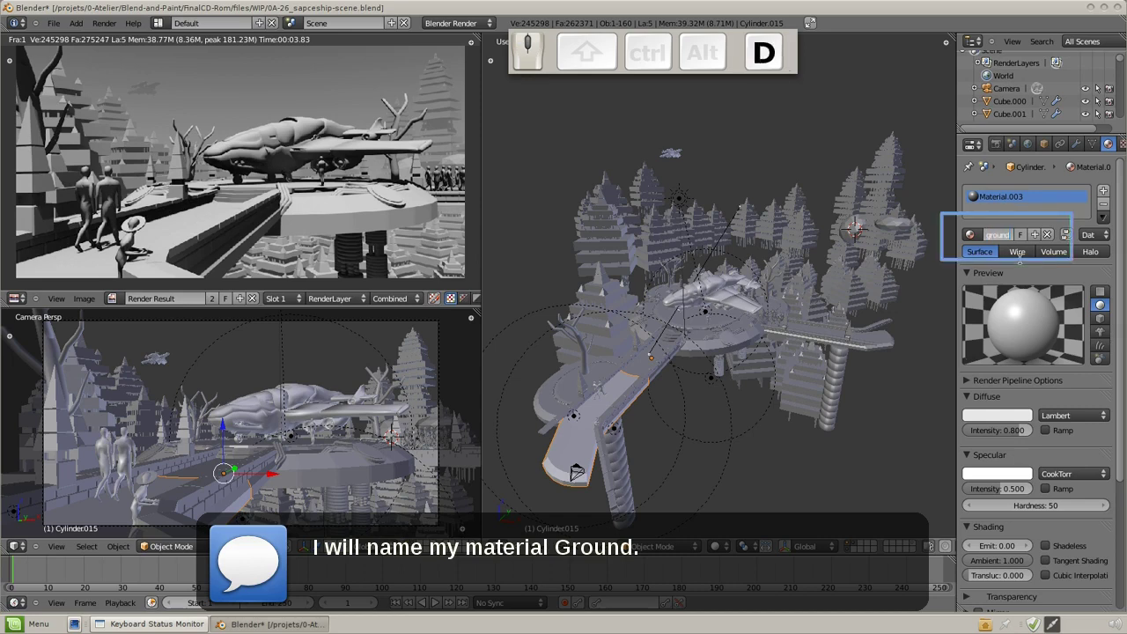
key(KP_Enter)
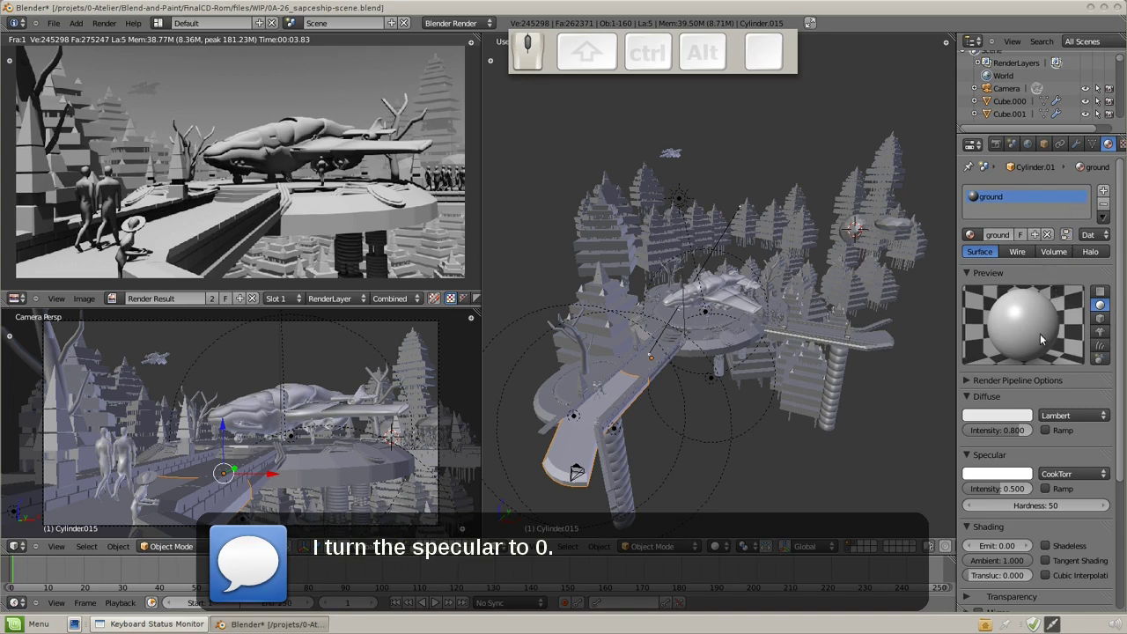
drag(1012, 491, 1092, 189)
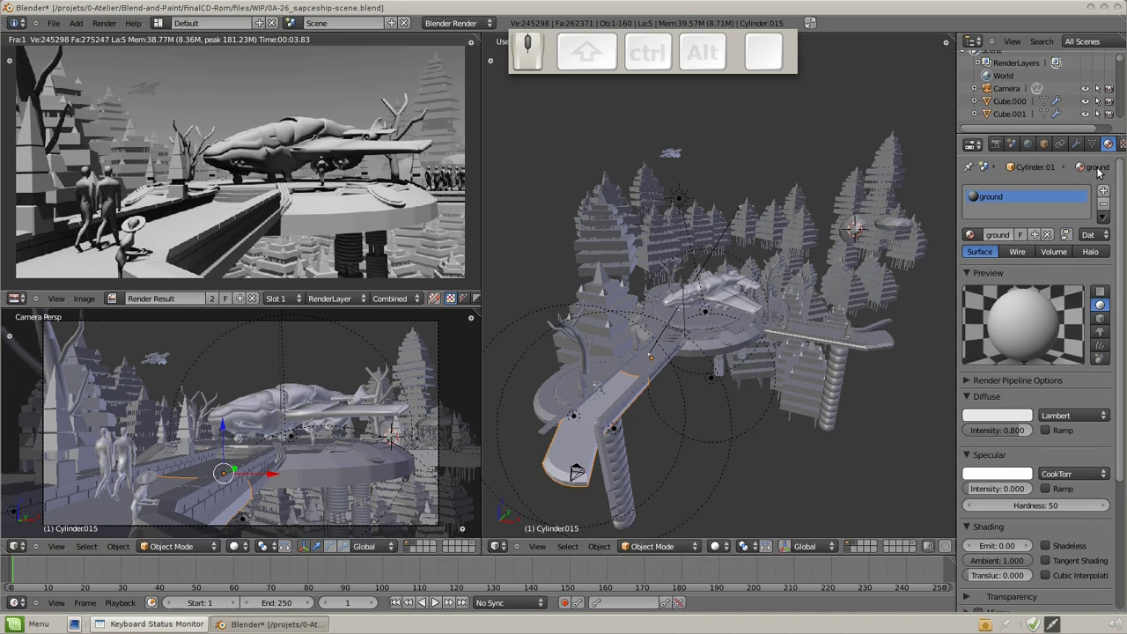
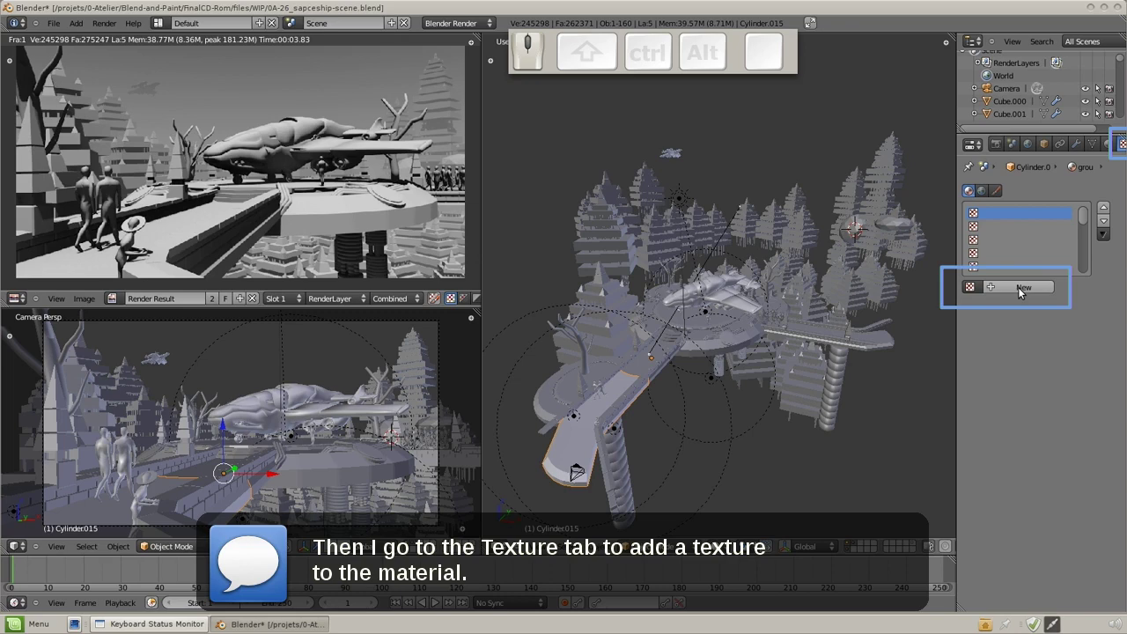
Step: Add a new texture to the ground material and name it 'square pict'
click(1023, 290)
click(997, 216)
click(1004, 290)
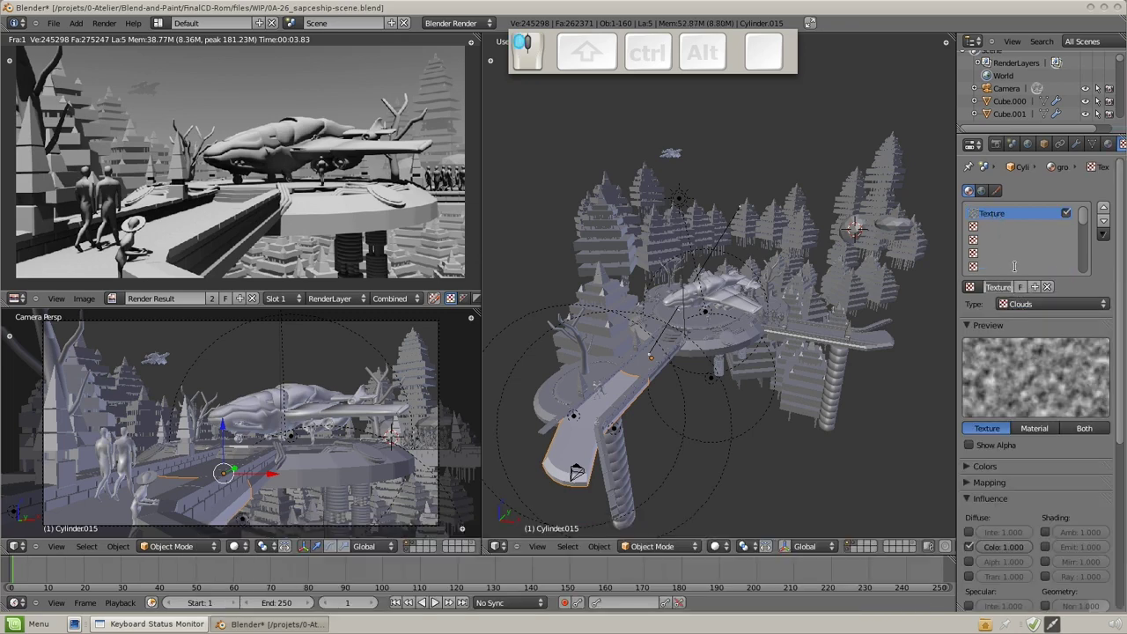
key(space)
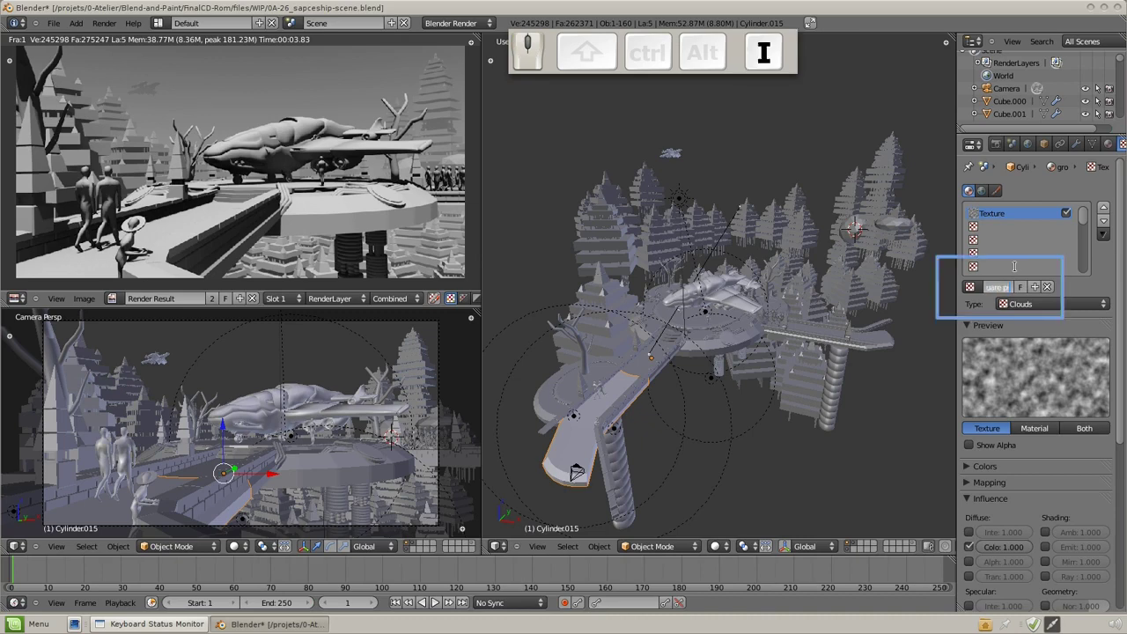
key(KP_Enter)
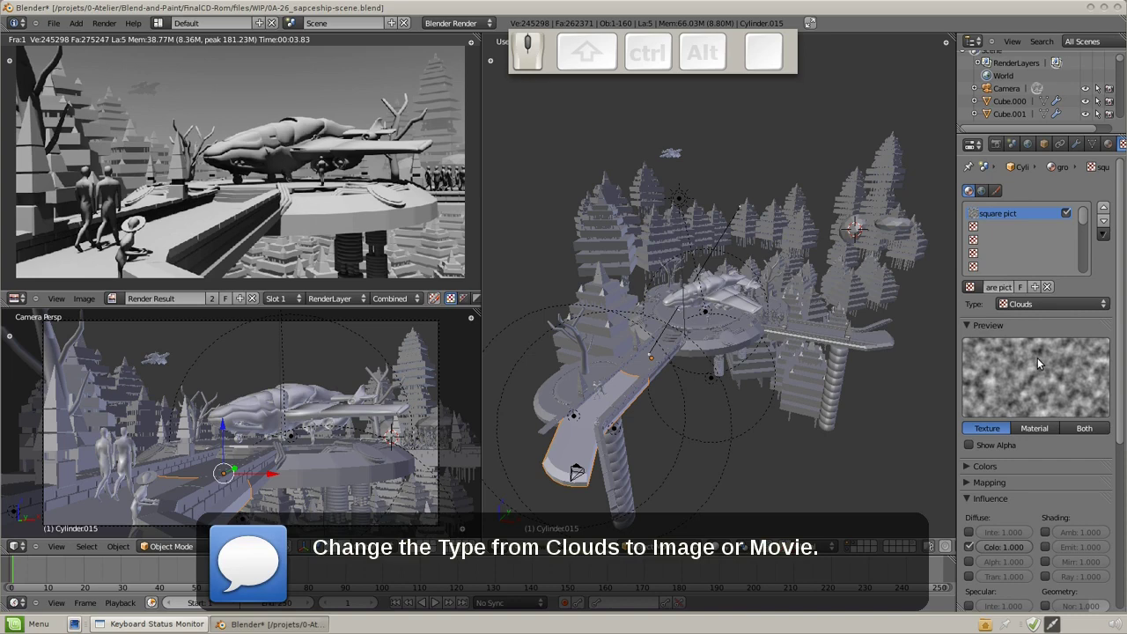
Step: Change the texture type from Clouds to Image or Movie
click(1045, 310)
click(1041, 223)
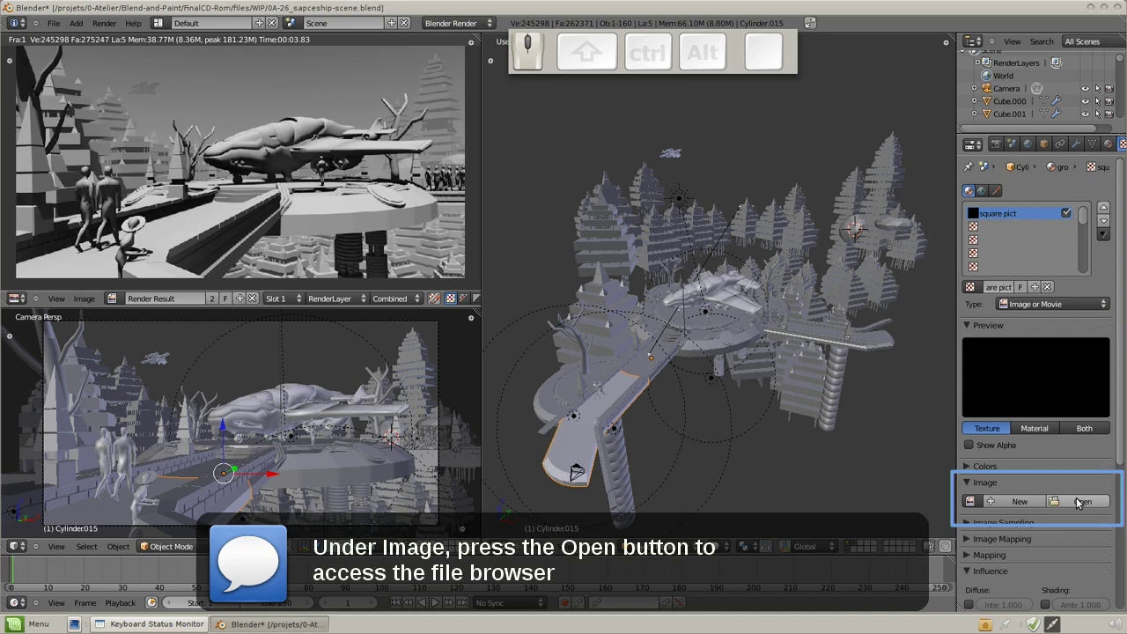
Step: Load trak3_blocks1a.jpg from Ressources/Trak-textures into the square pict texture
click(1082, 505)
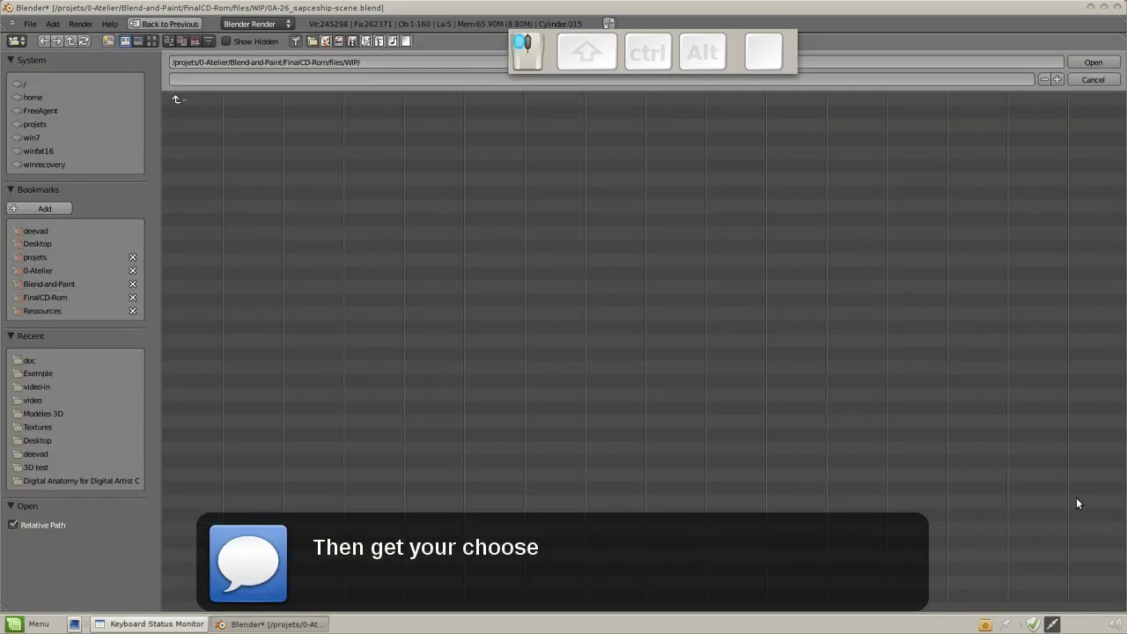
click(55, 317)
click(212, 129)
click(158, 45)
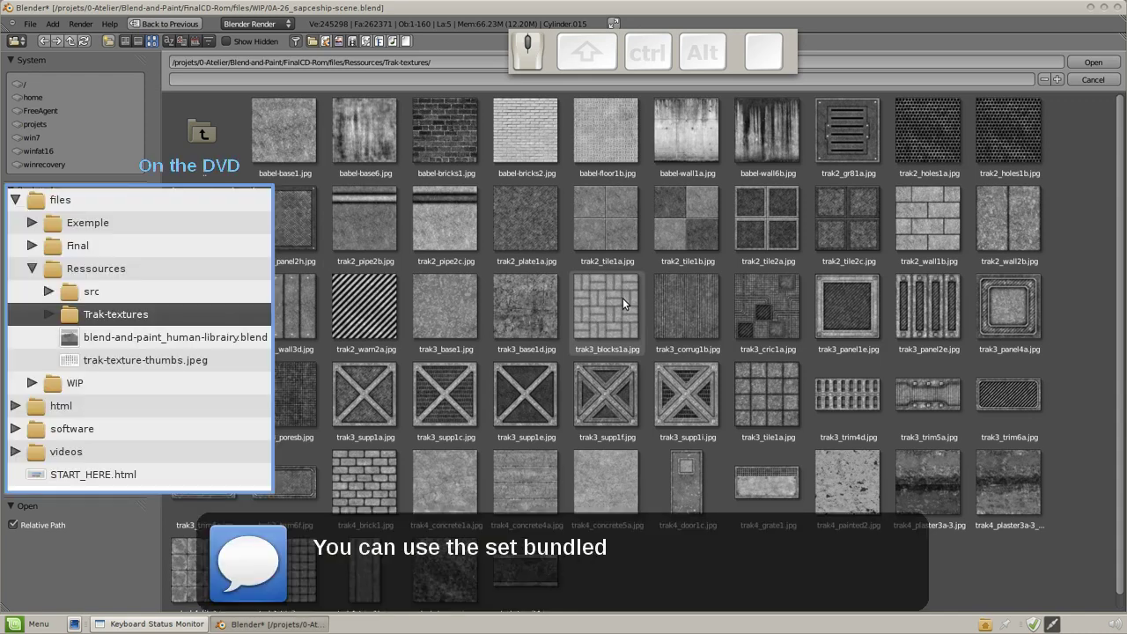
click(628, 305)
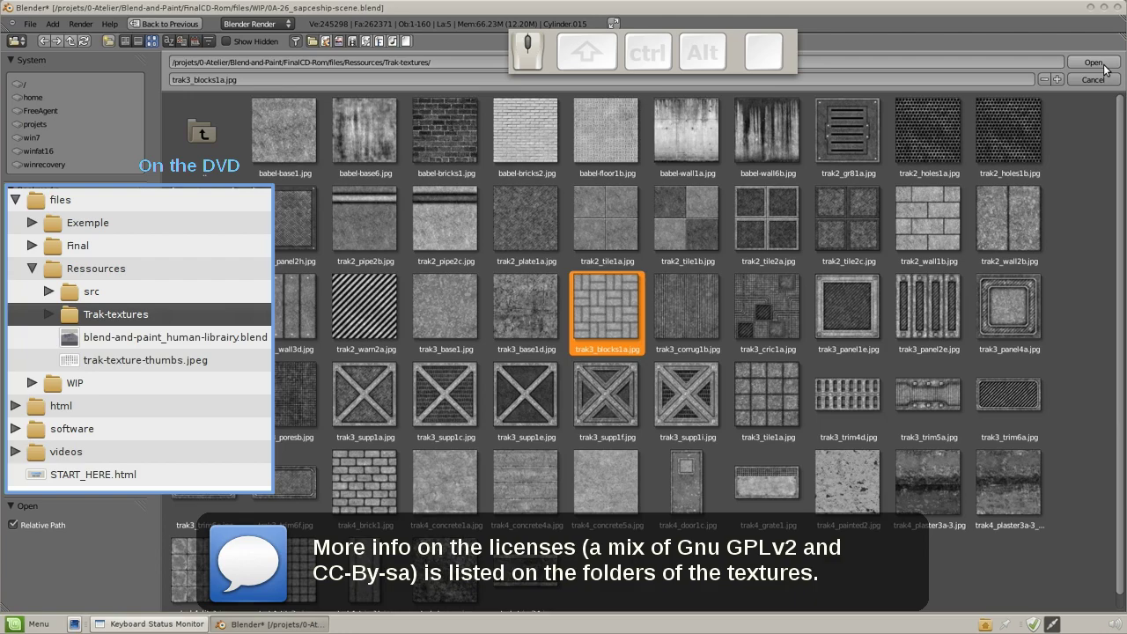
click(1108, 63)
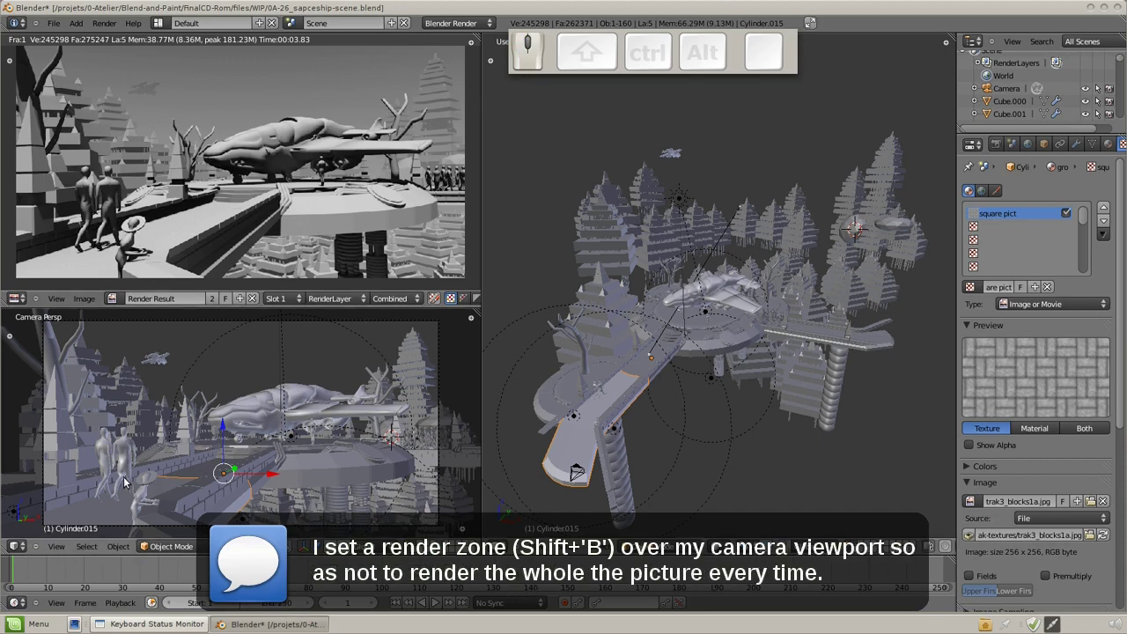
Step: Mark a render border in the camera view with Shift+B and render it
key(shift+b)
drag(59, 468, 305, 390)
key(F12)
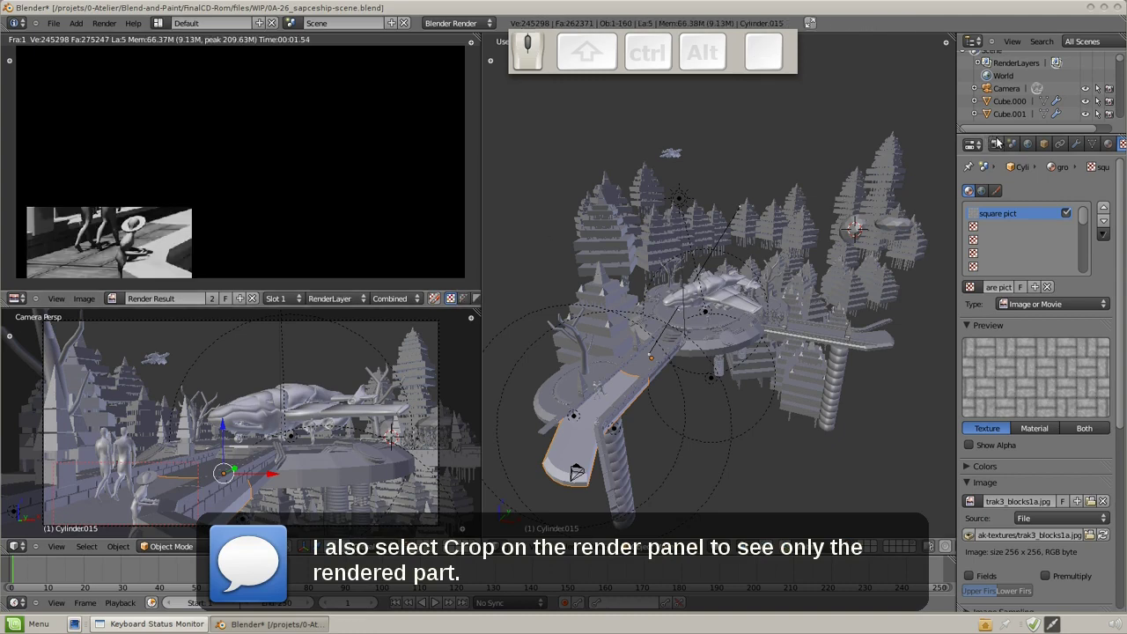
Step: Enable Crop in the render settings, set resolution to 74% and re-render the region
click(1003, 140)
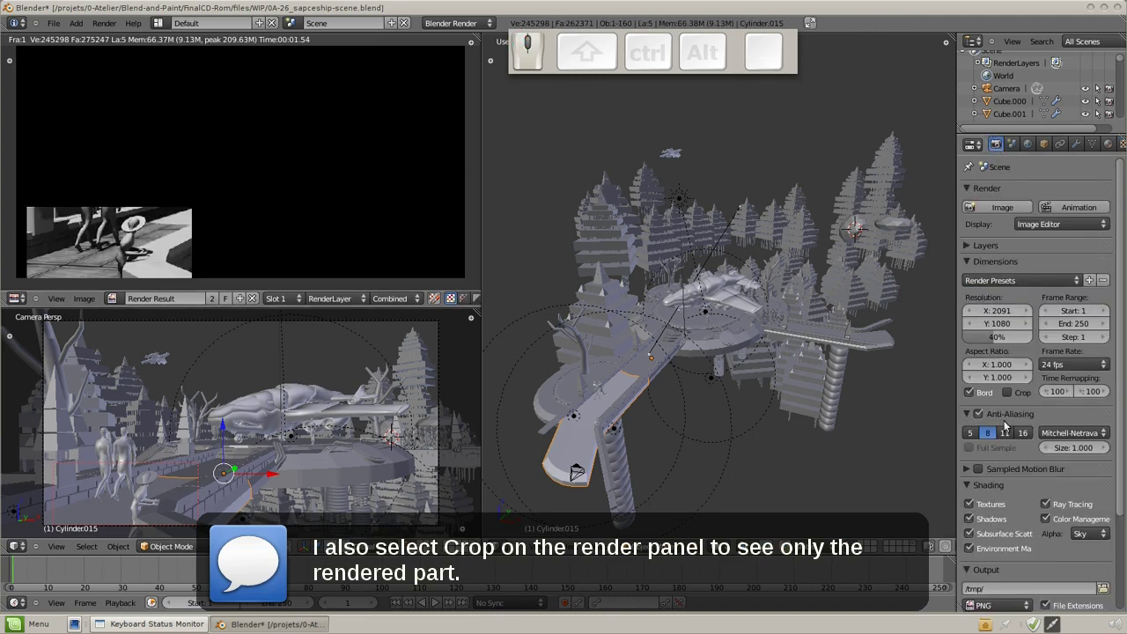
click(1015, 394)
middle_click(1001, 347)
drag(1001, 341, 328, 252)
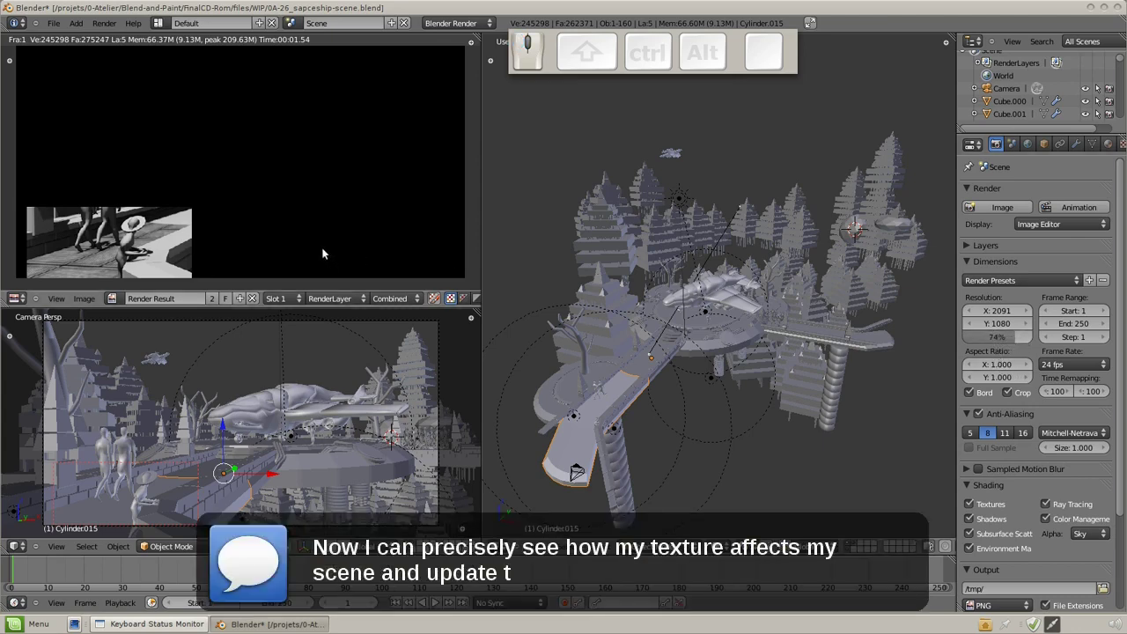
key(F12)
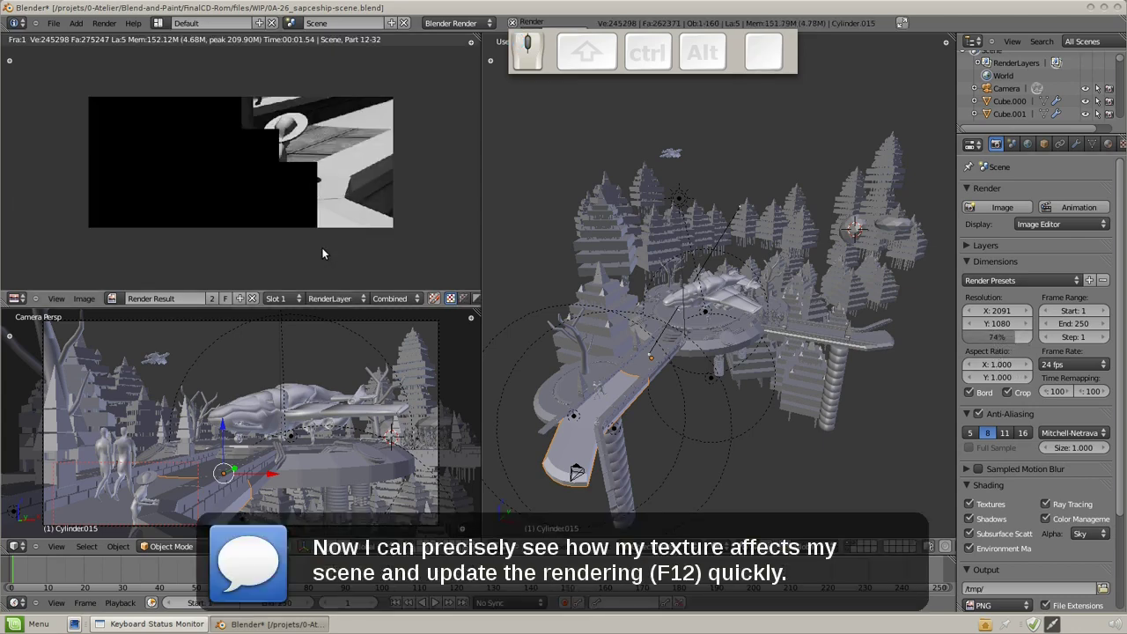
middle_click(303, 216)
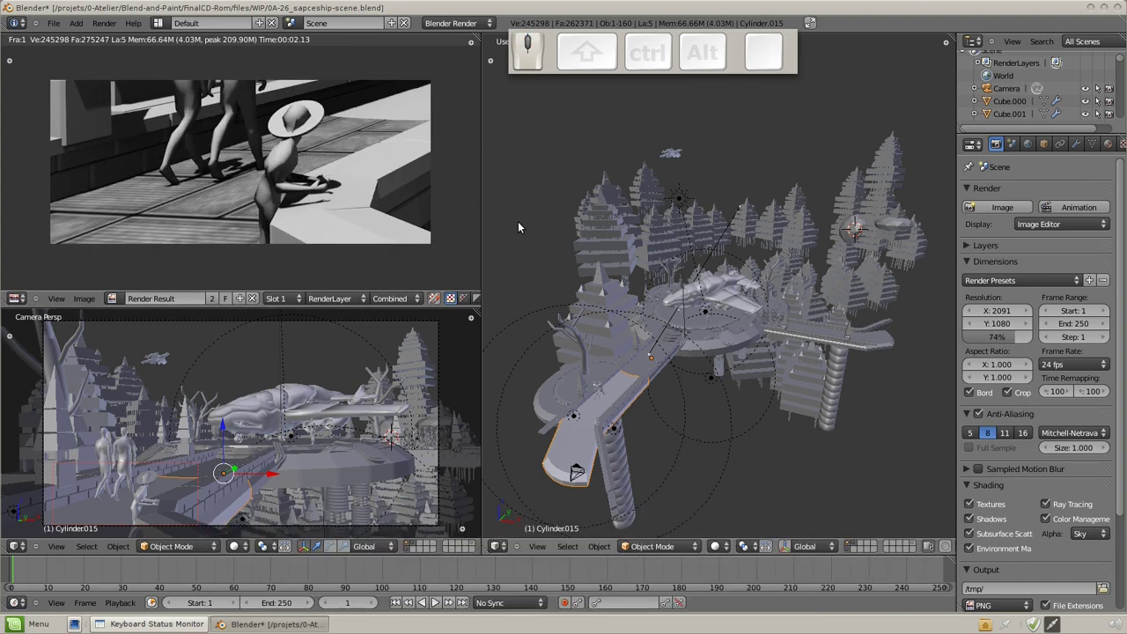
click(1085, 144)
Step: Set the texture mapping to Cube projection with Global coordinates and render to check
click(1074, 436)
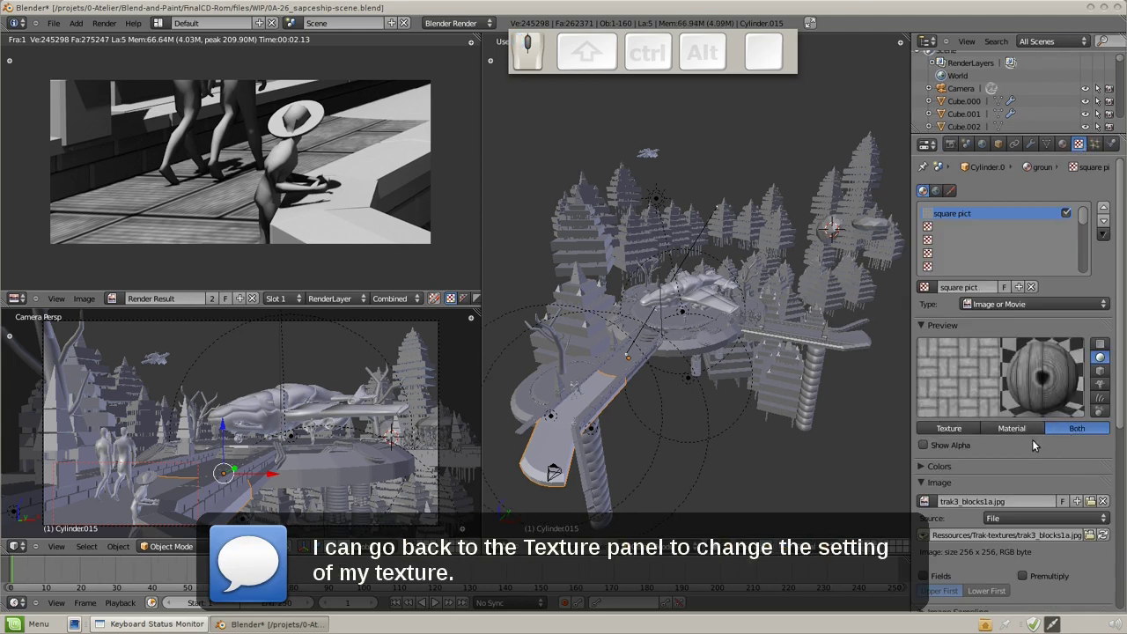
scroll(down, 3)
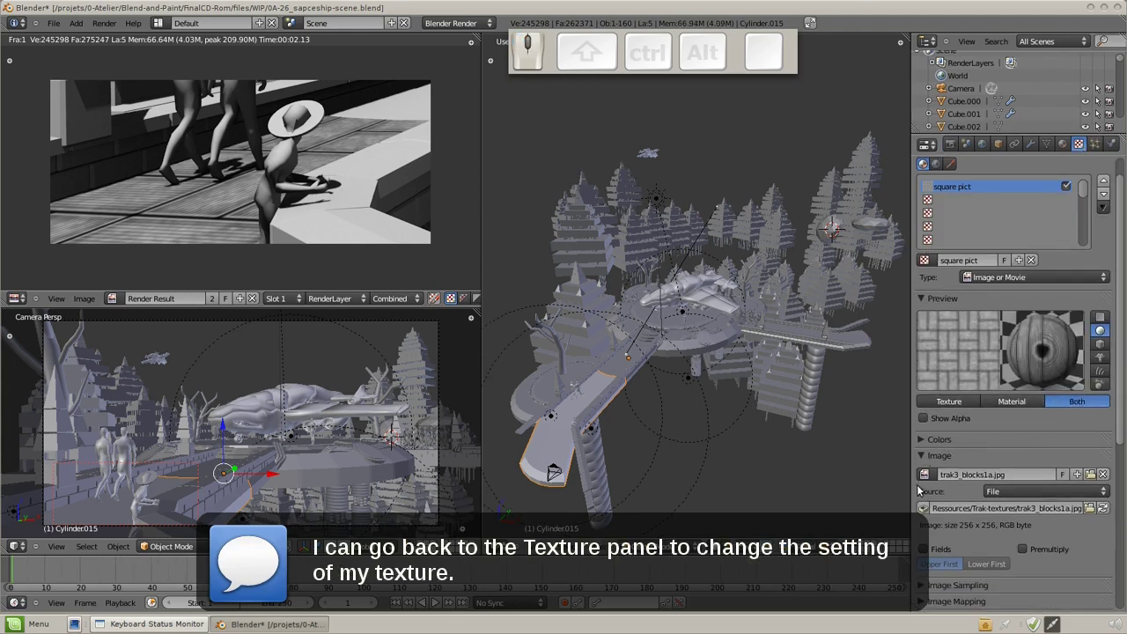
scroll(down, 3)
scroll(down, 3)
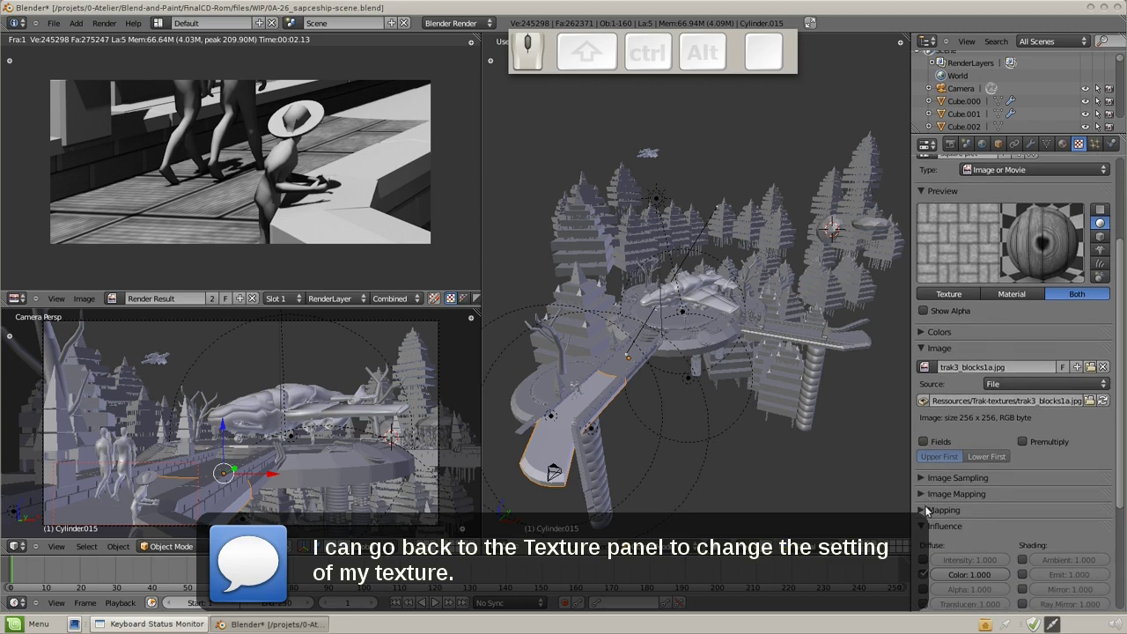
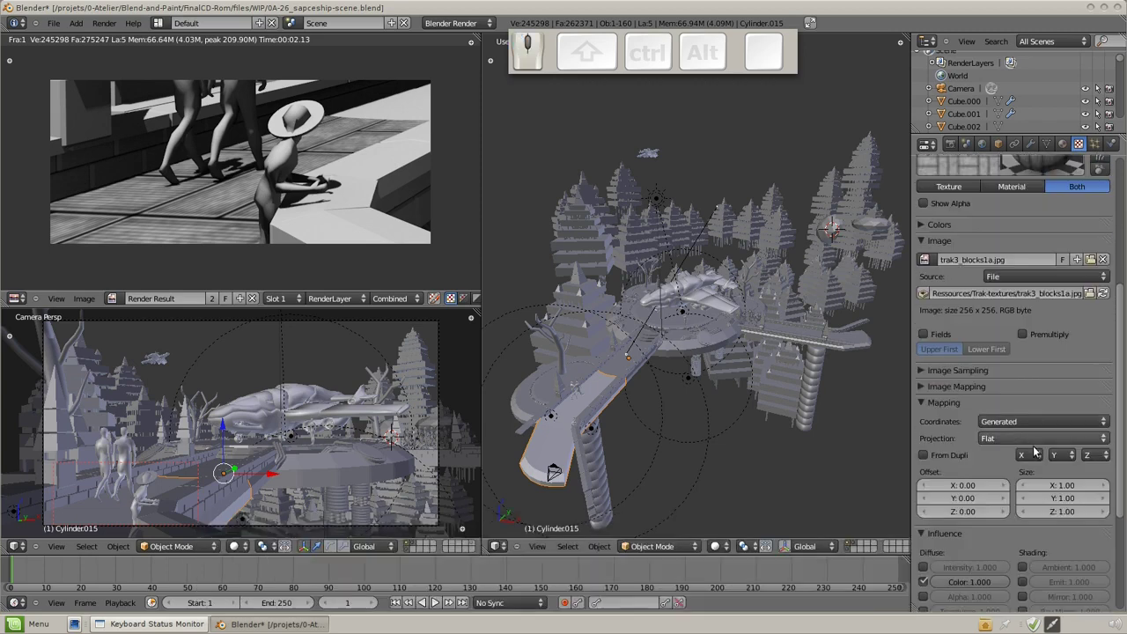
click(926, 244)
scroll(up, 3)
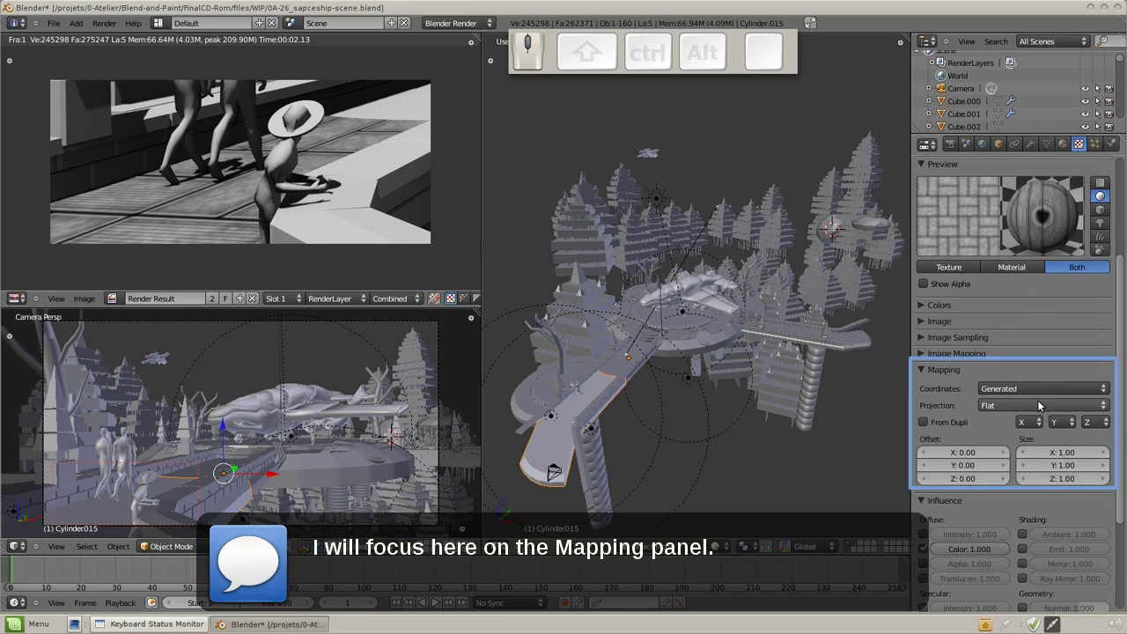
click(1043, 402)
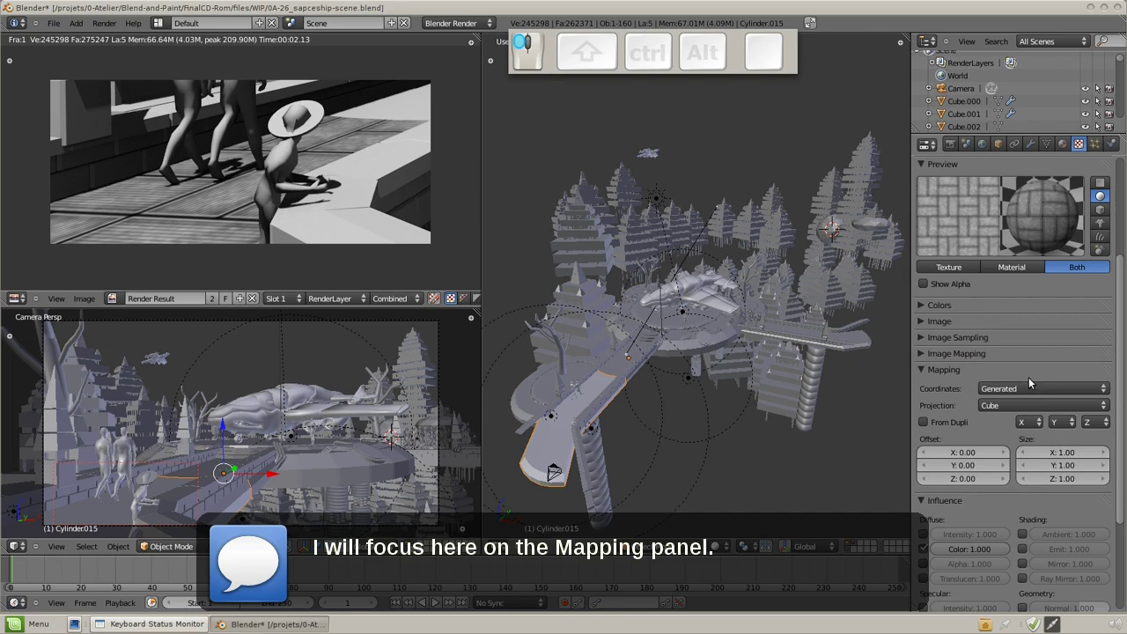
drag(1031, 398, 1124, 439)
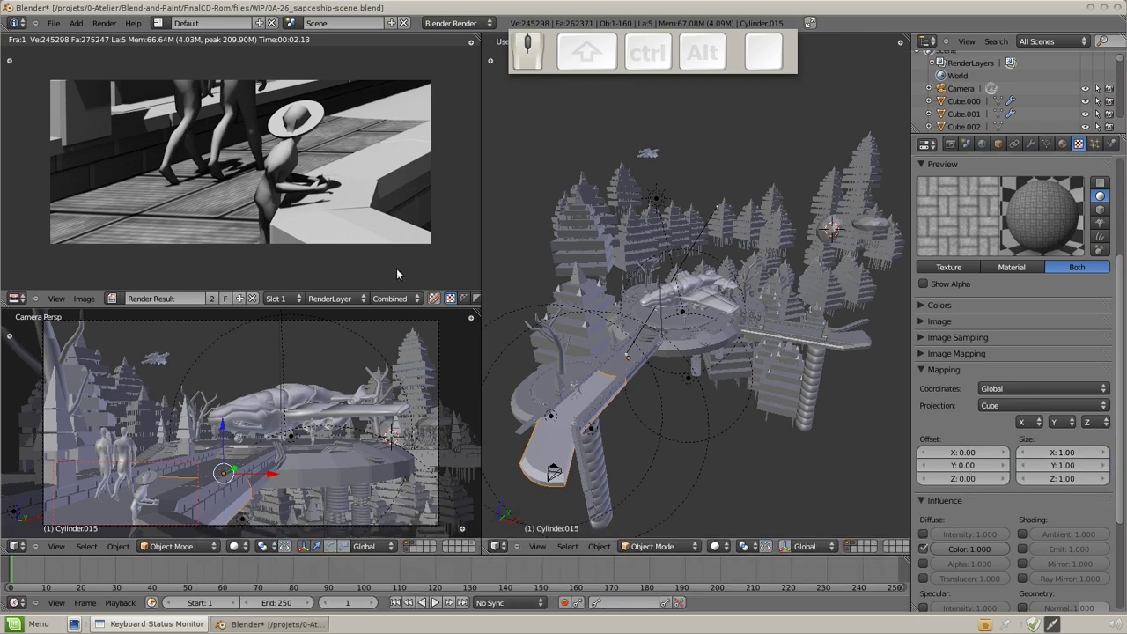
key(F12)
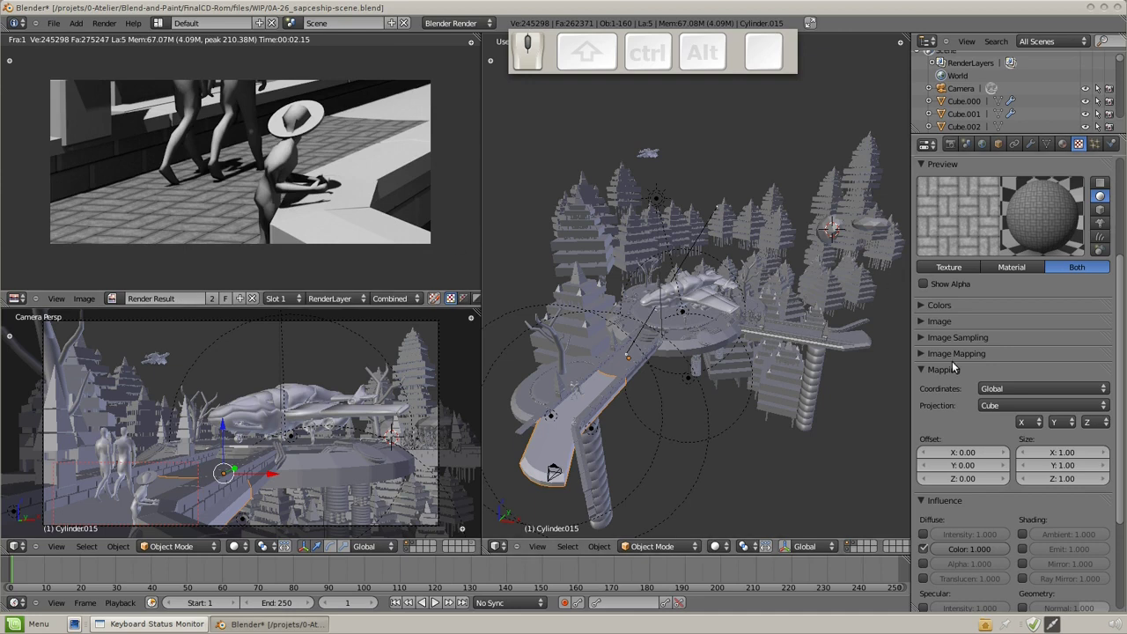
Step: Set the texture size to 0.8 on X, Y and Z and re-render the region
drag(1079, 457, 1034, 463)
click(1028, 466)
click(1028, 460)
click(1028, 483)
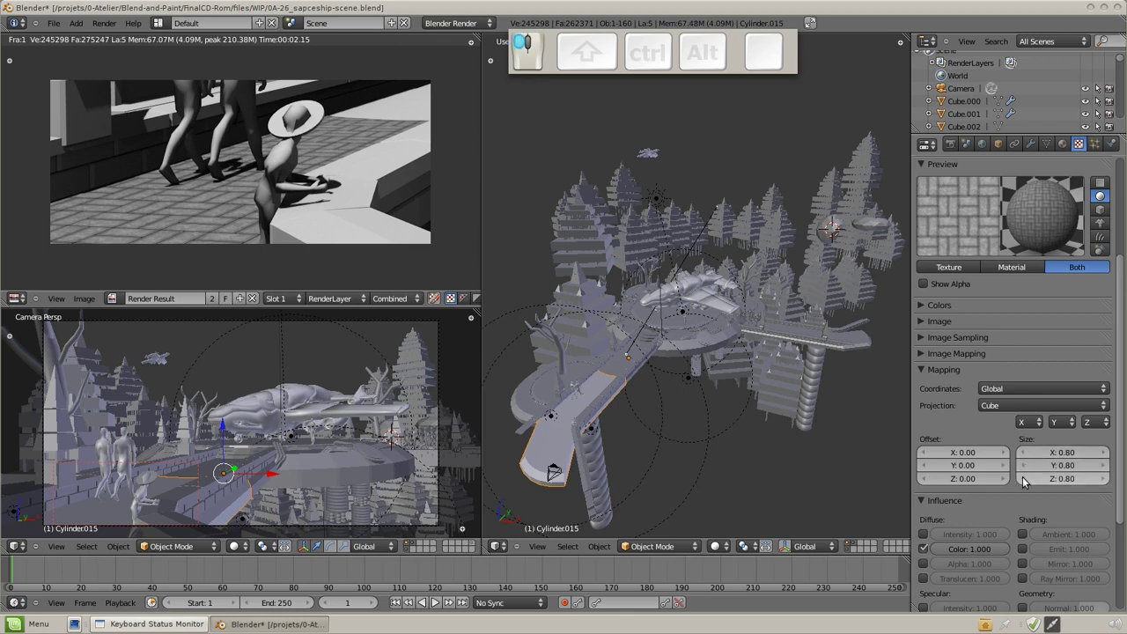
key(F12)
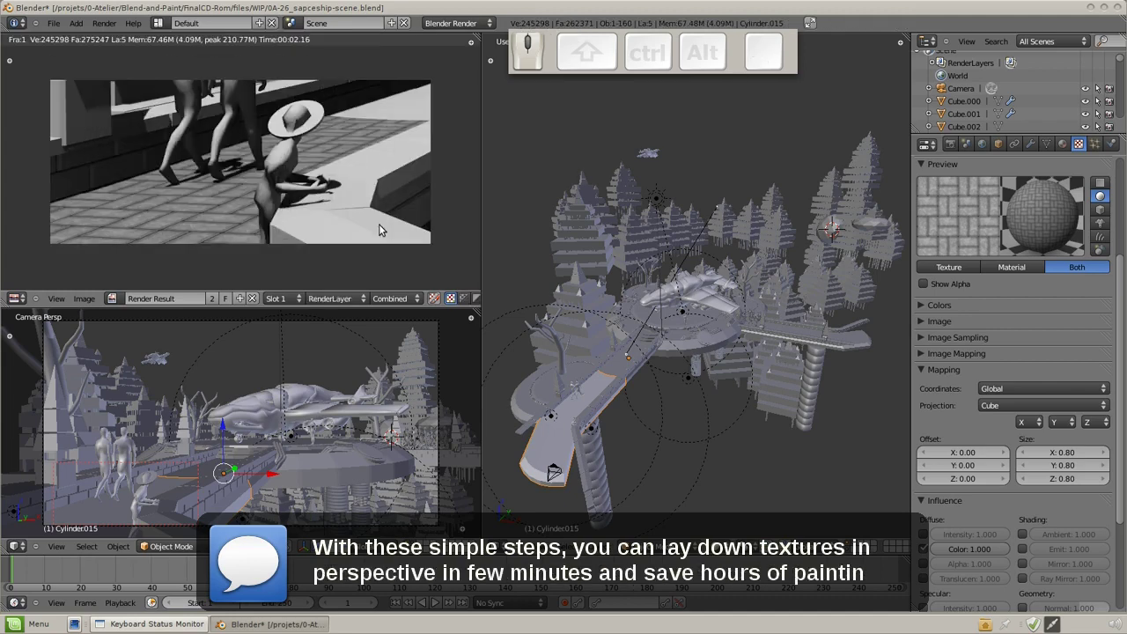
Step: In the Colors panel, raise the texture brightness step by step with the arrow buttons
middle_click(303, 229)
scroll(up, 3)
scroll(up, 3)
scroll(down, 3)
middle_click(284, 235)
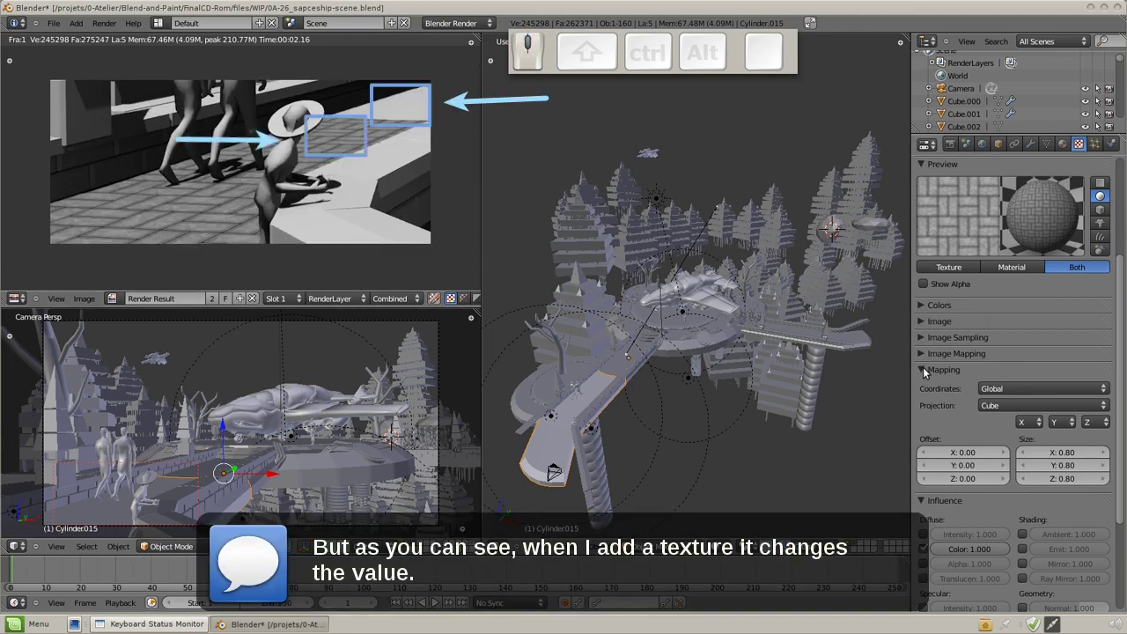
click(928, 374)
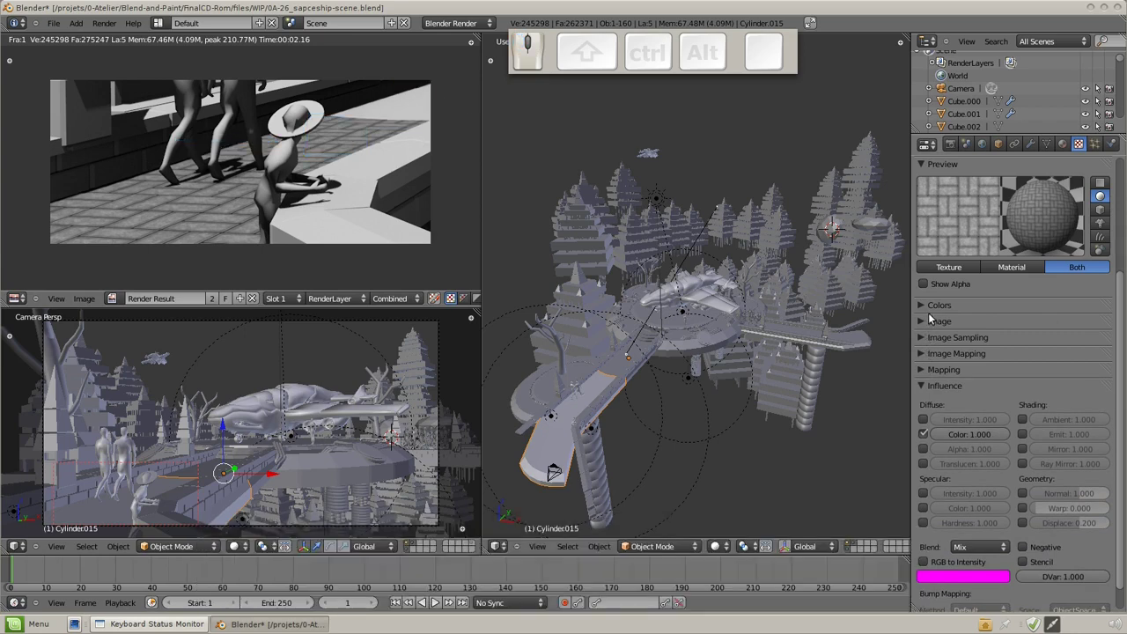
click(926, 311)
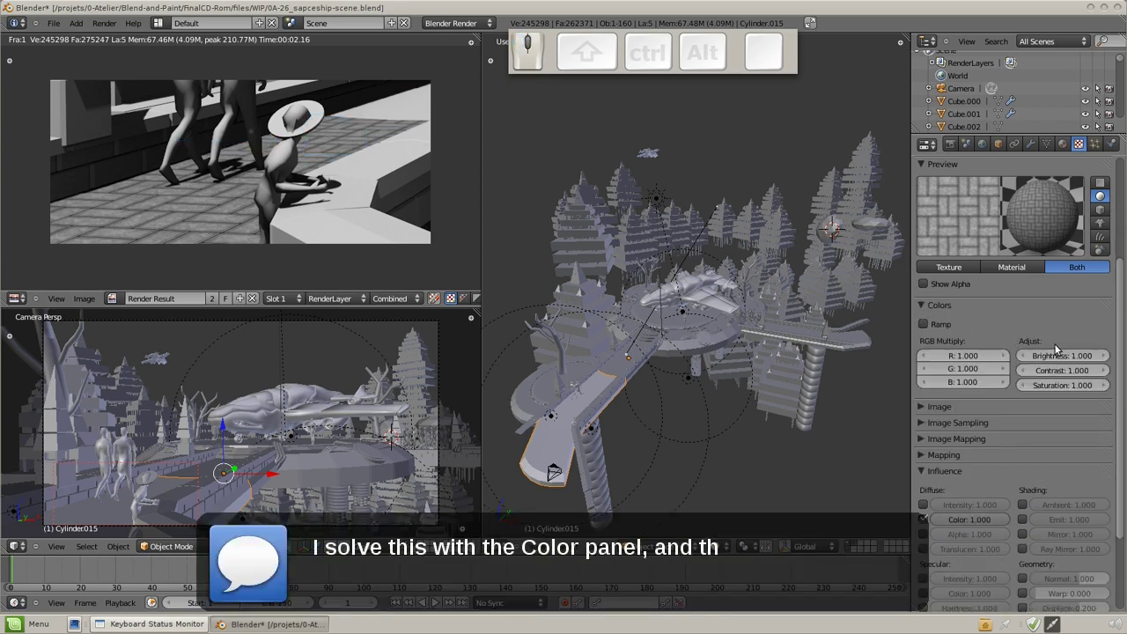
click(1108, 355)
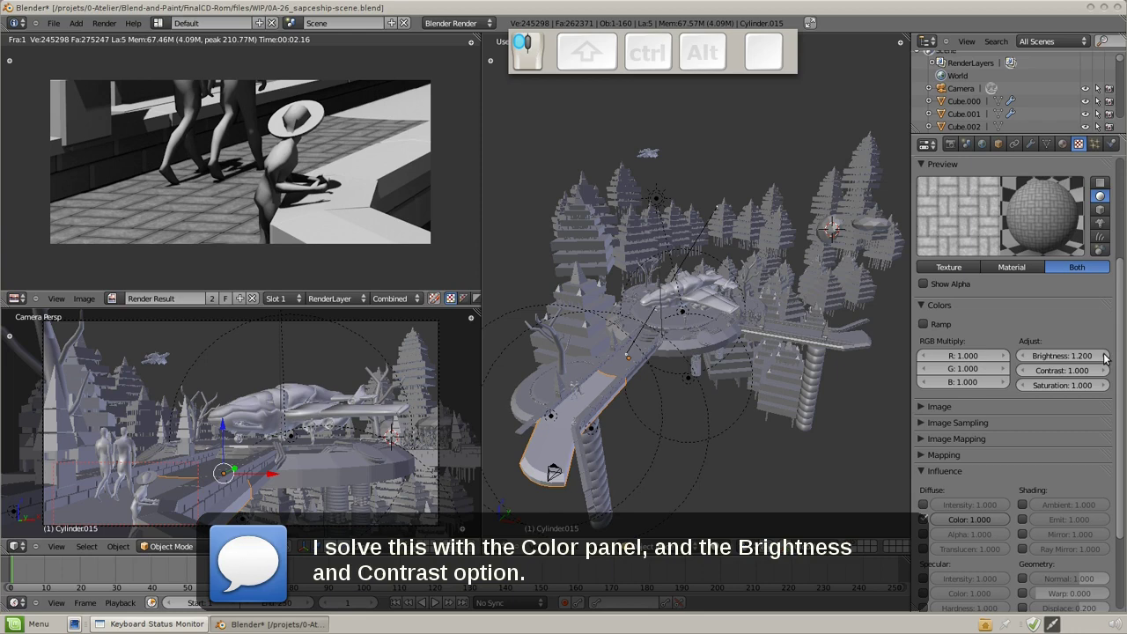
click(1109, 360)
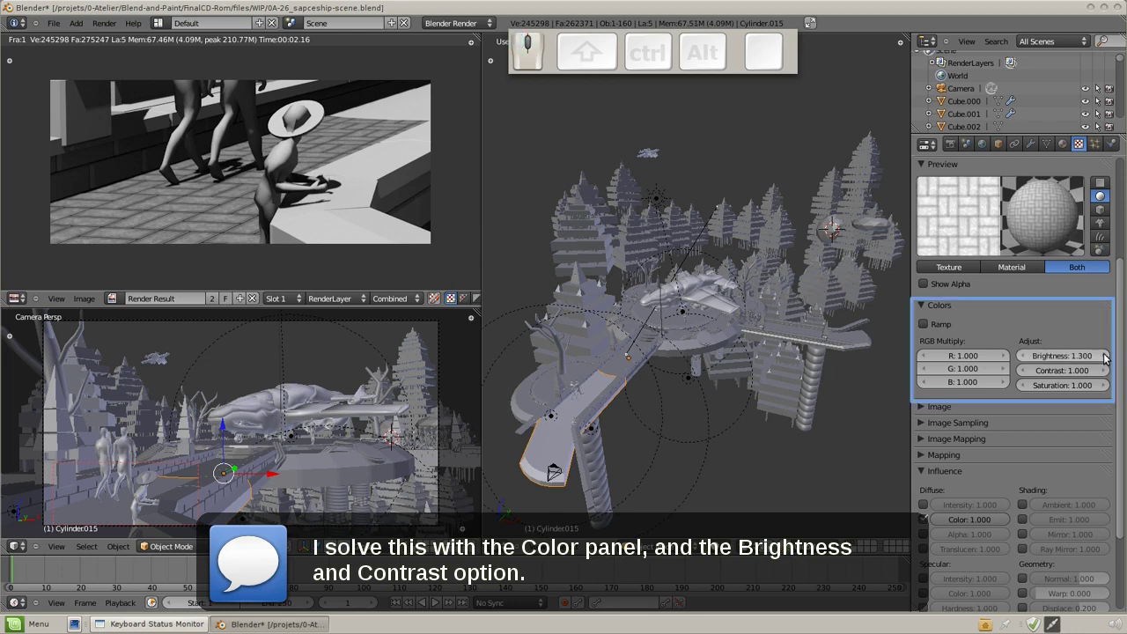
click(1109, 360)
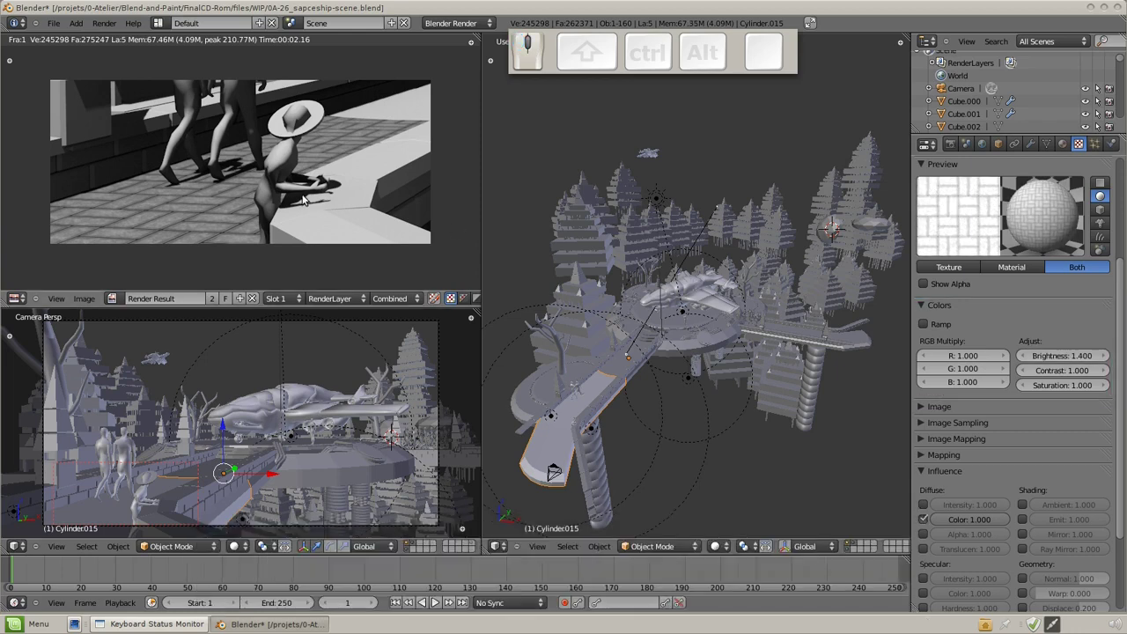
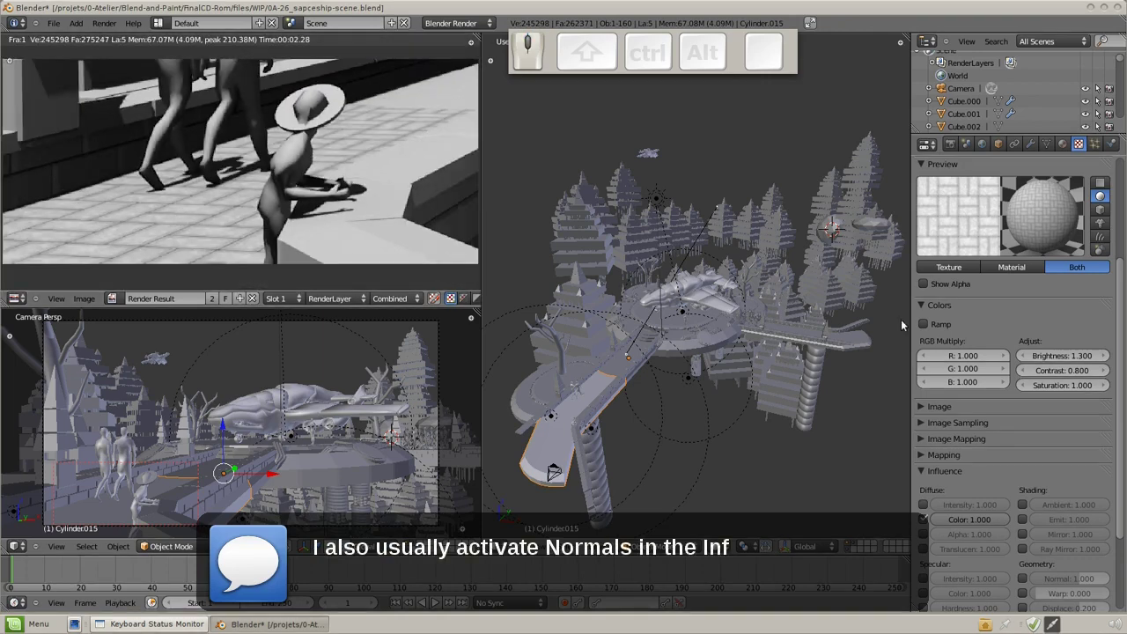
Step: Enable Normal influence under Geometry for the texture and render the region again
scroll(down, 3)
scroll(down, 3)
click(1025, 475)
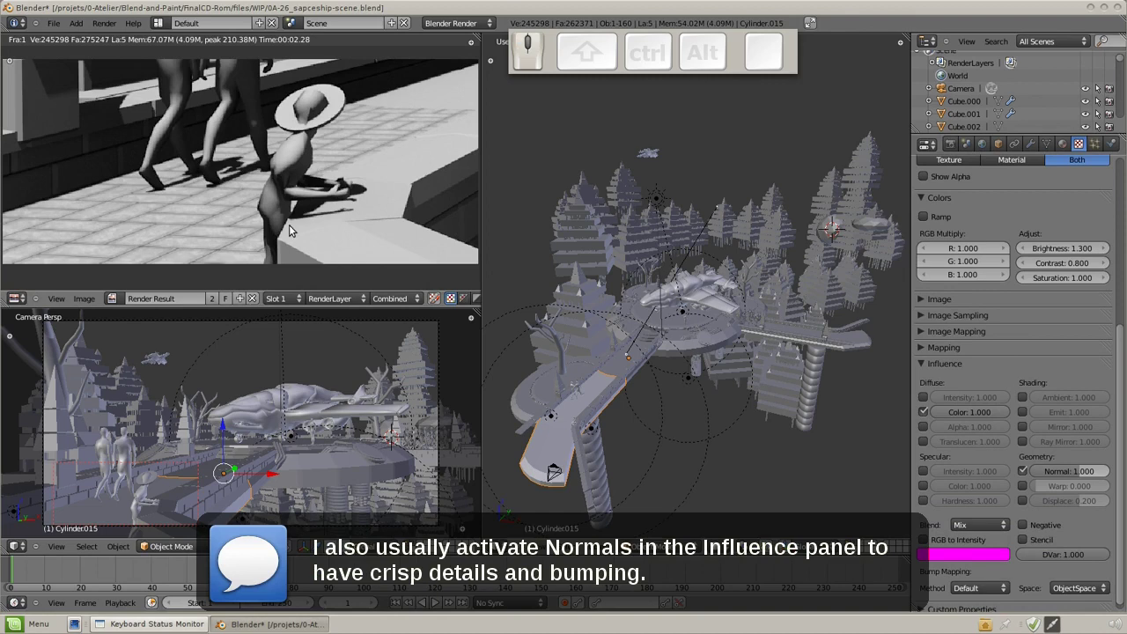
key(F12)
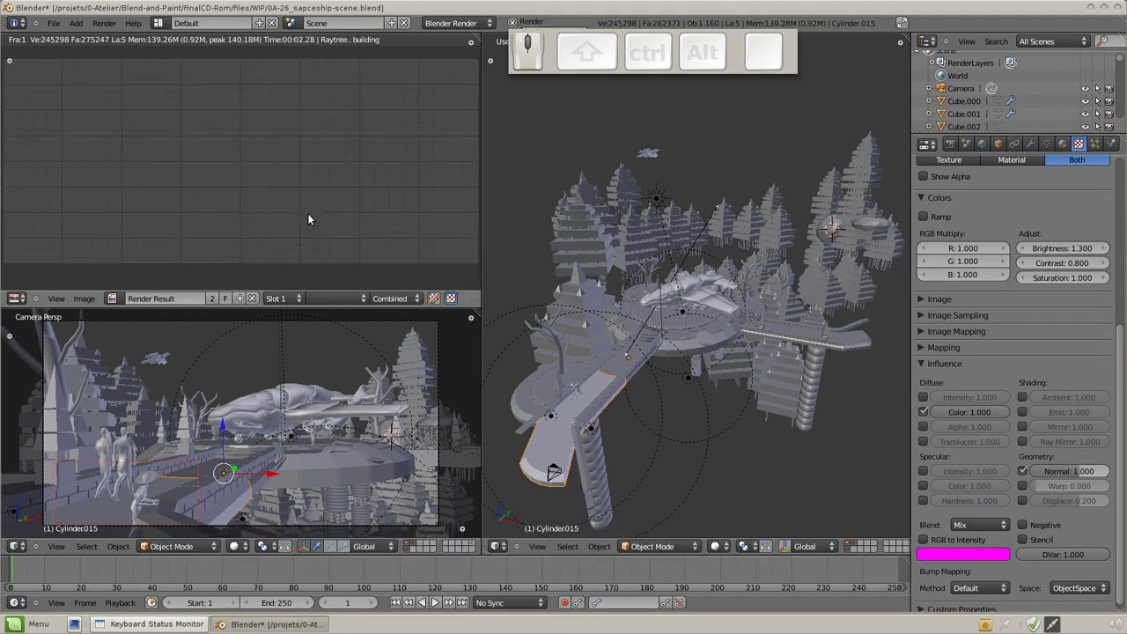